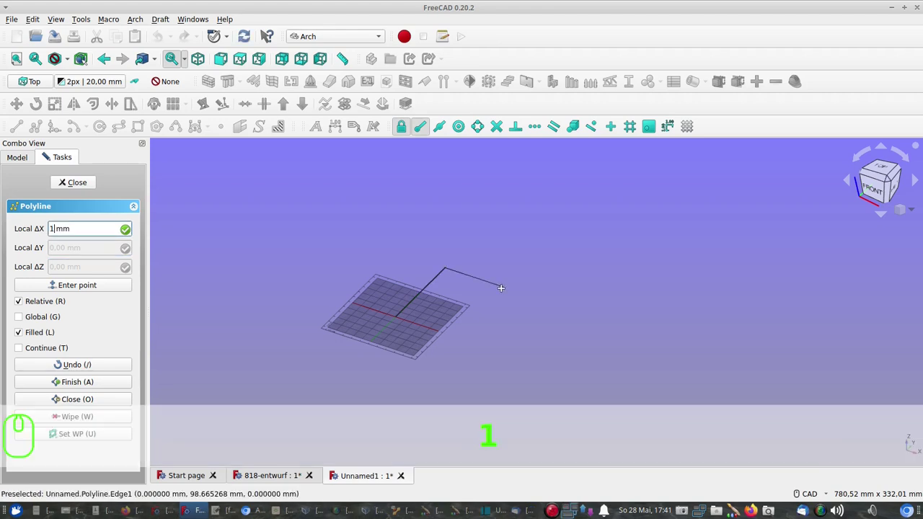
- Add polyline vertices by typed relative offsets: X 100, Y -100, Z 100, Y 100, then 100
text(00)
key(Return)
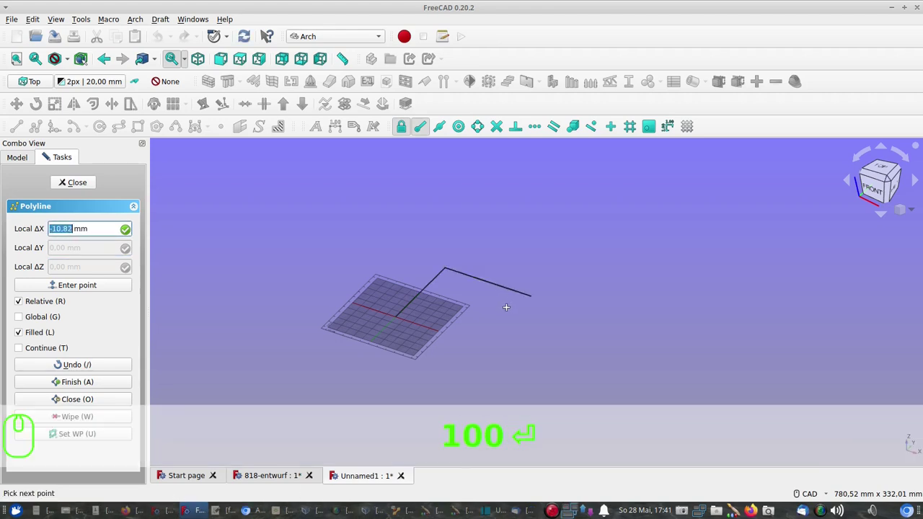
key(y)
text(-100)
key(Return)
key(z)
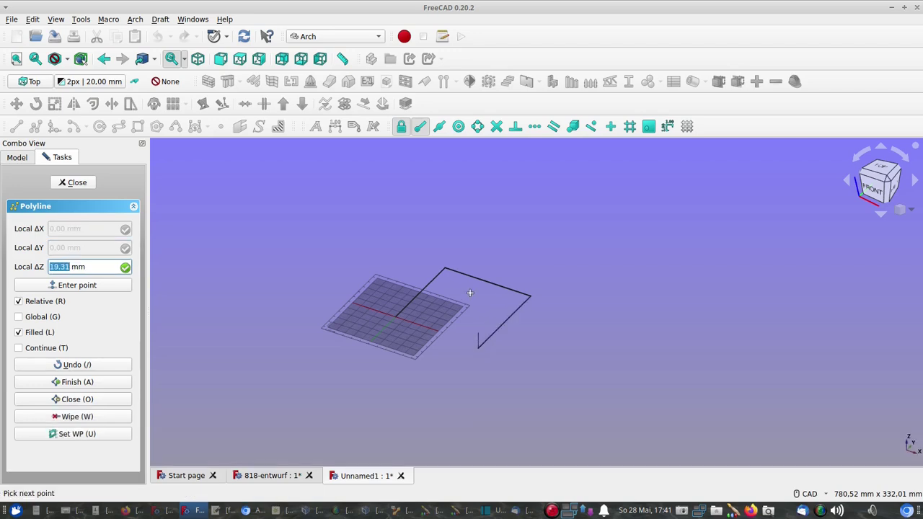
text(100)
key(Return)
key(y)
text(100)
key(Return)
text(100)
key(Return)
- Add the last vertices with offsets Y -90, X 50, Z -50 and finish the polyline as a Wire
key(y)
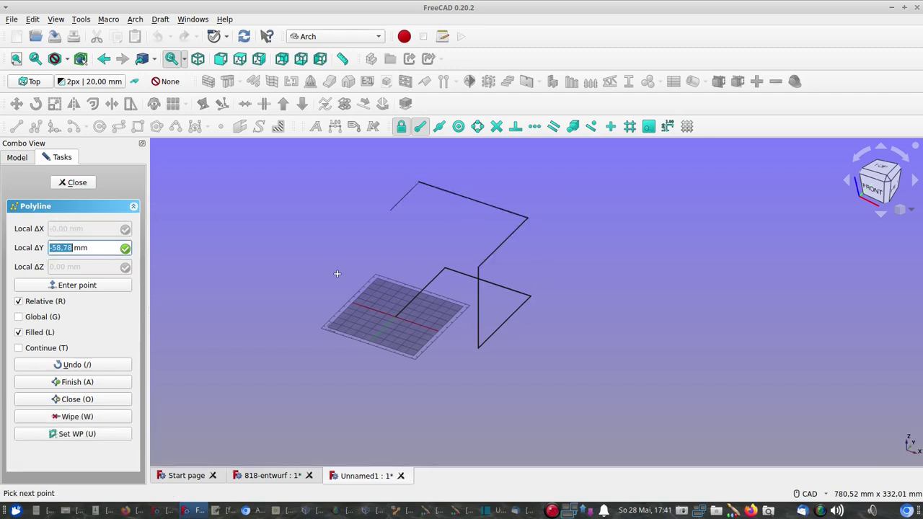
text(-90)
key(Return)
key(x)
key(5)
text(50)
key(Return)
key(z)
text(-50)
key(Return)
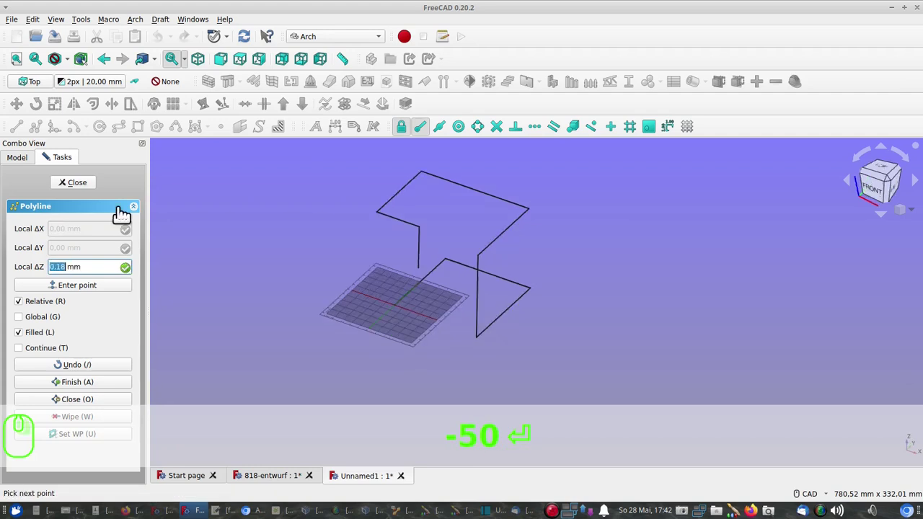
click(77, 186)
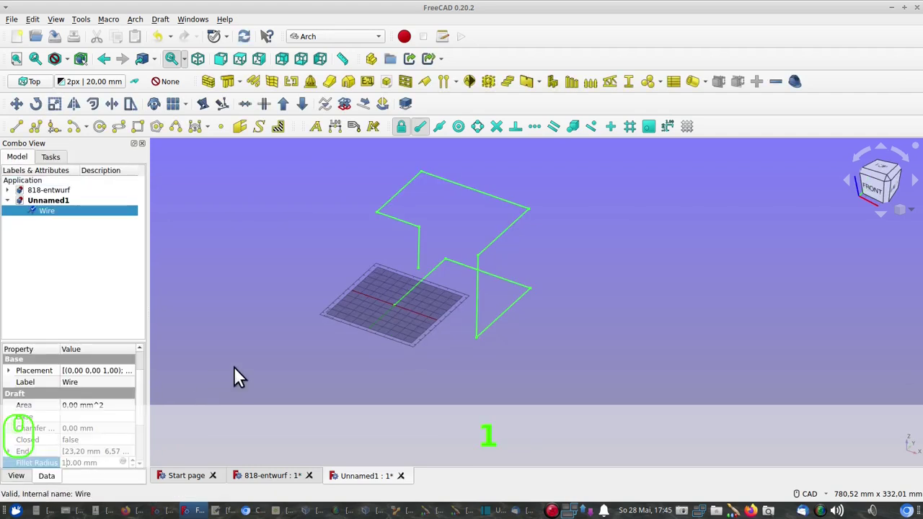